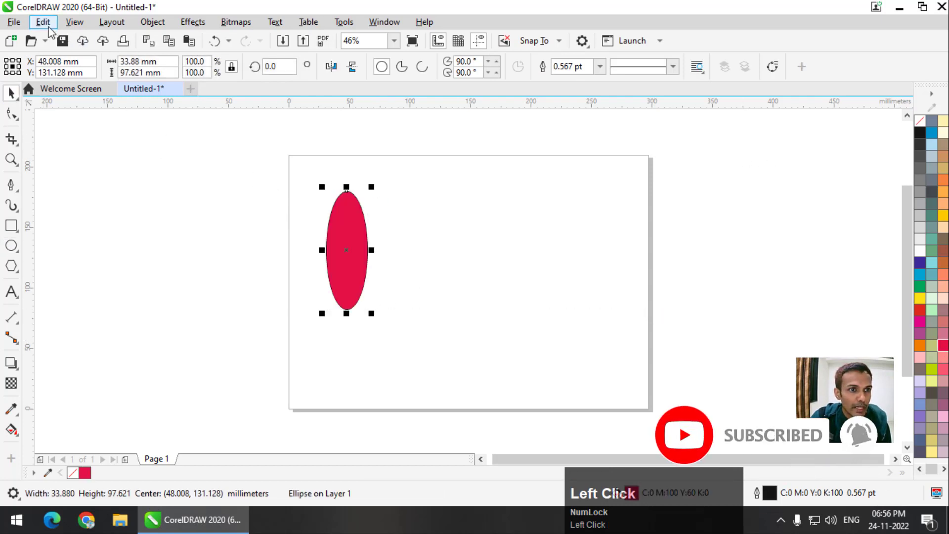
Duplicate the red ellipse sideways with Edit > Step and Repeat, then close the docker.
click(53, 31)
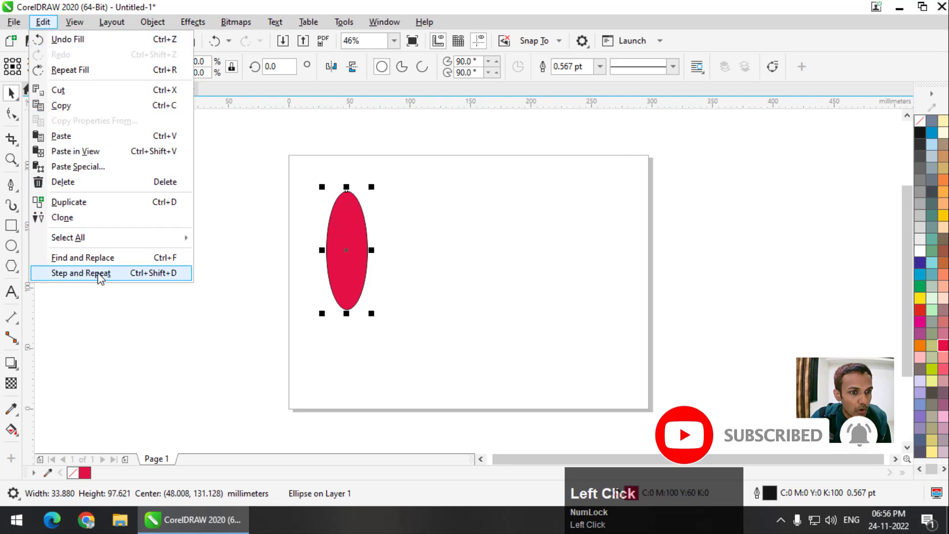
click(94, 279)
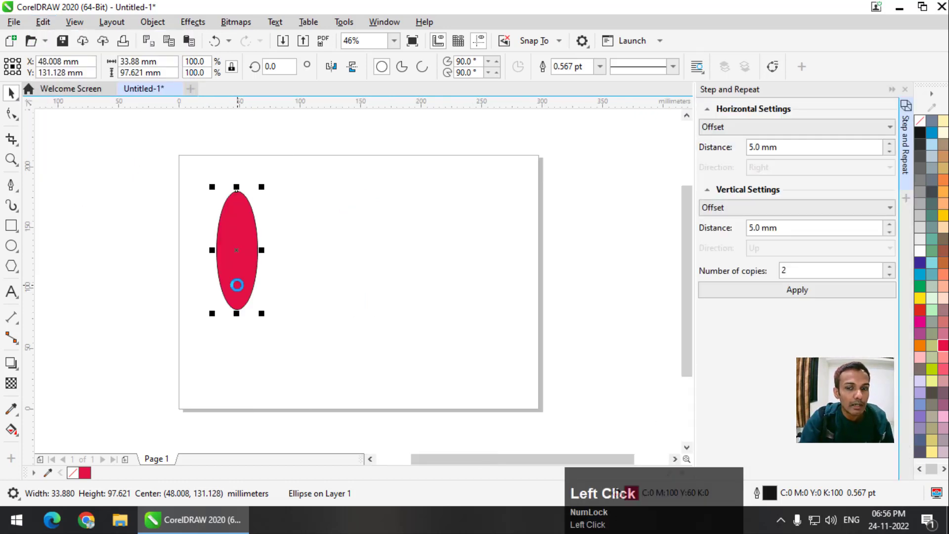
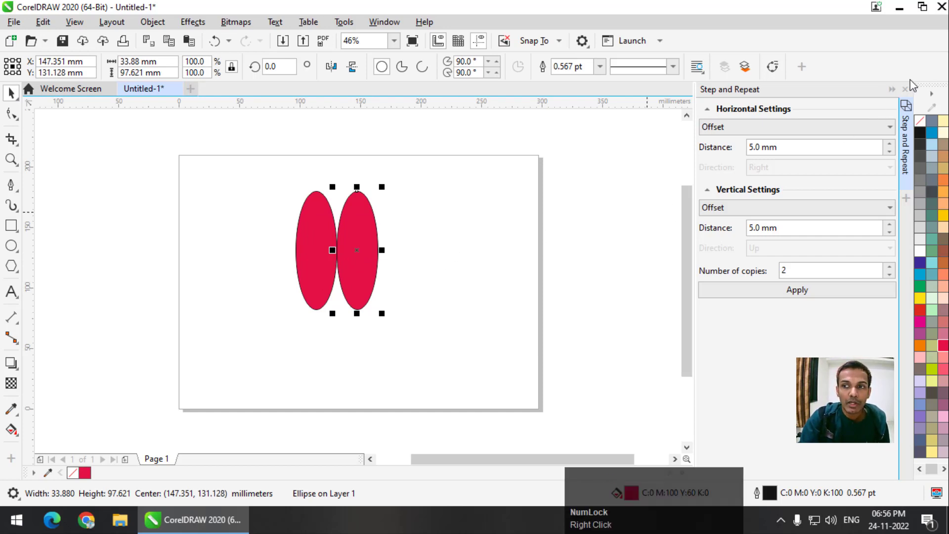
click(908, 93)
Repeat the offset copy with Ctrl+R to extend the row to six ellipses and deselect.
scroll(down, 3)
scroll(up, 3)
key(ctrl+r)
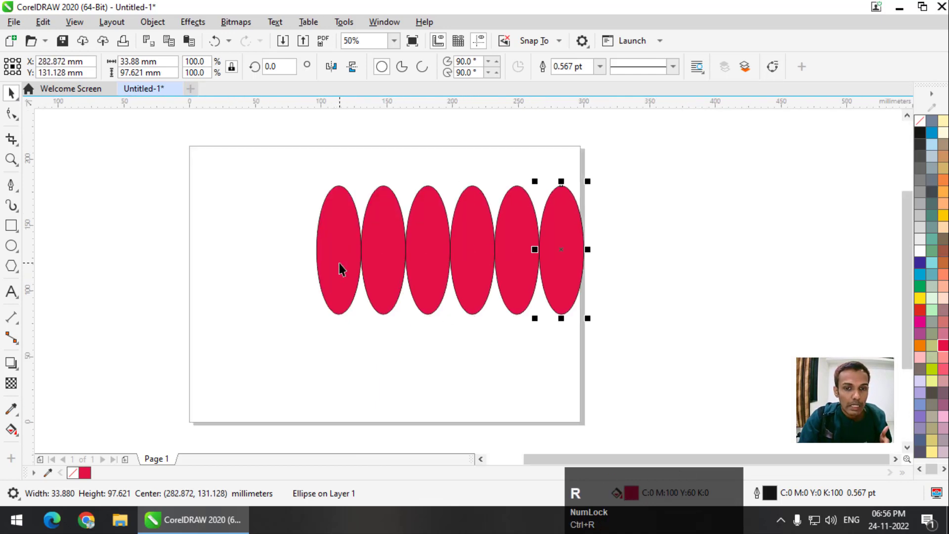
click(649, 216)
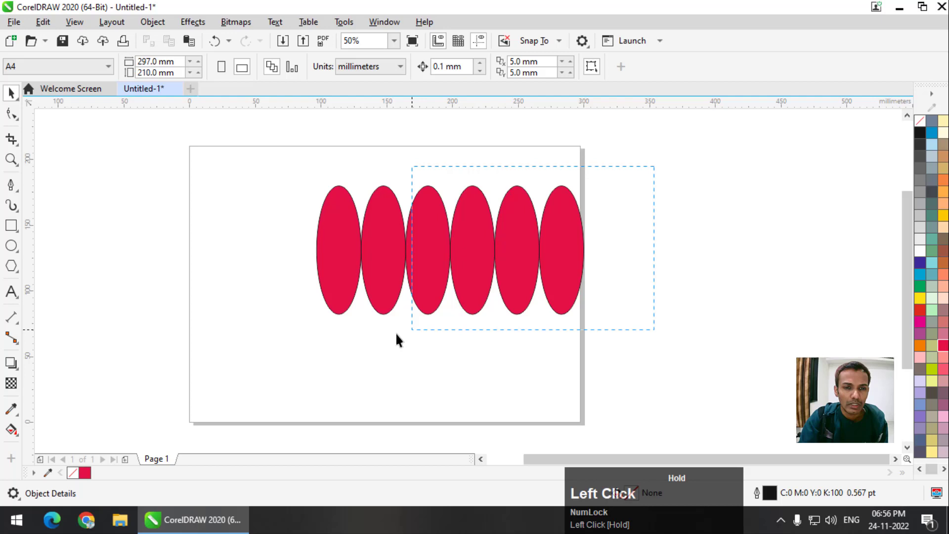
Delete the extra ellipses and repeat-duplicate rectangles into an offset staircase.
key(Delete)
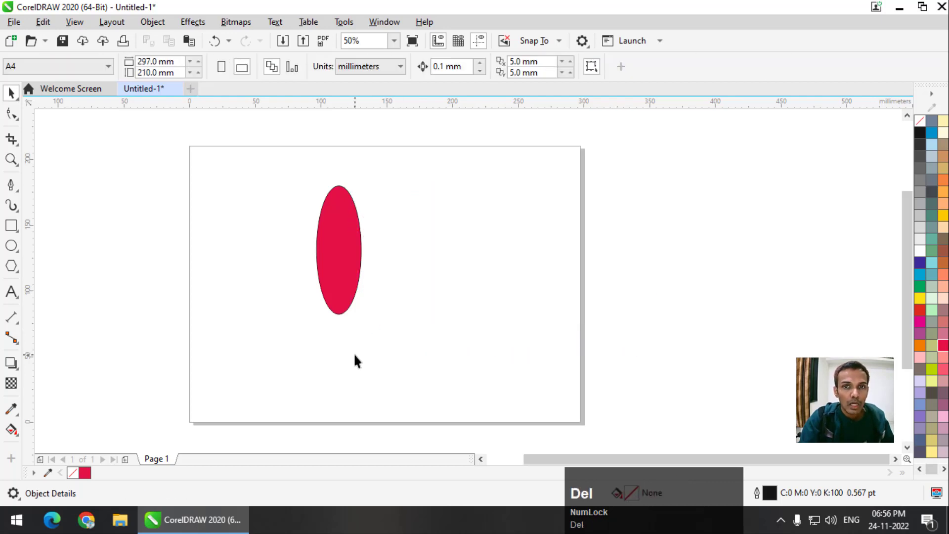
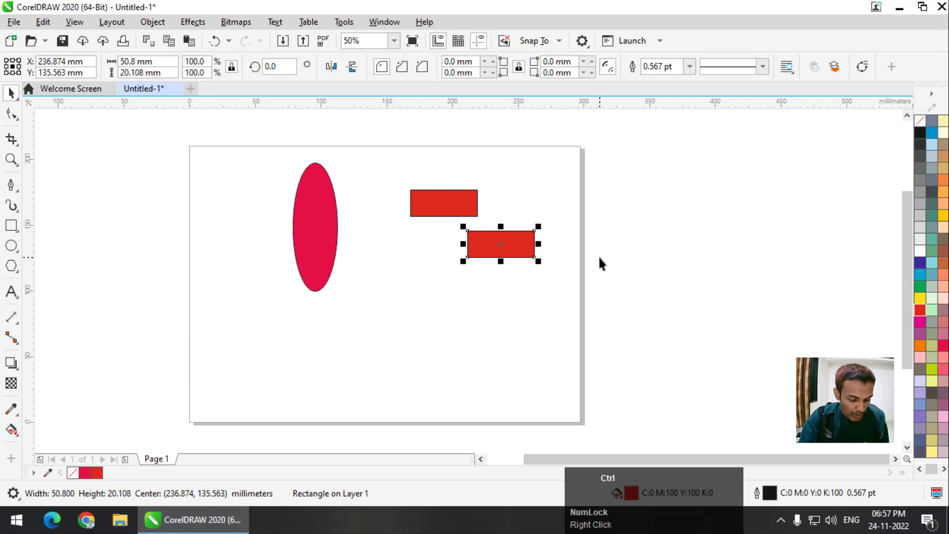
key(ctrl+r)
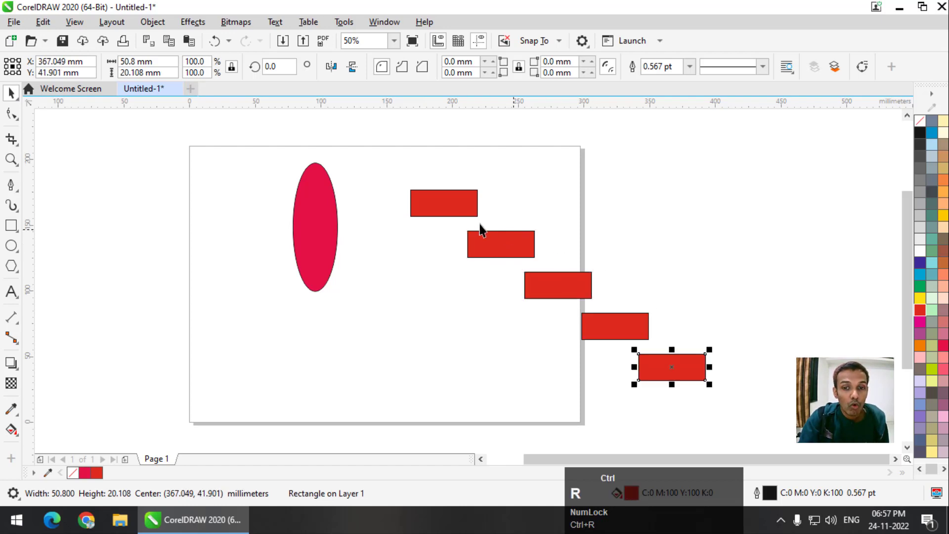
scroll(down, 3)
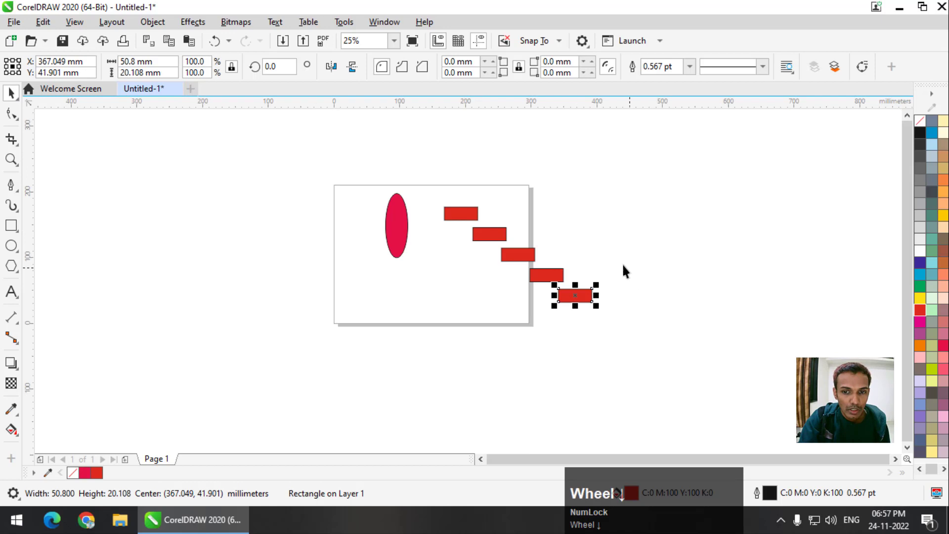
scroll(up, 3)
click(459, 237)
right_click(426, 258)
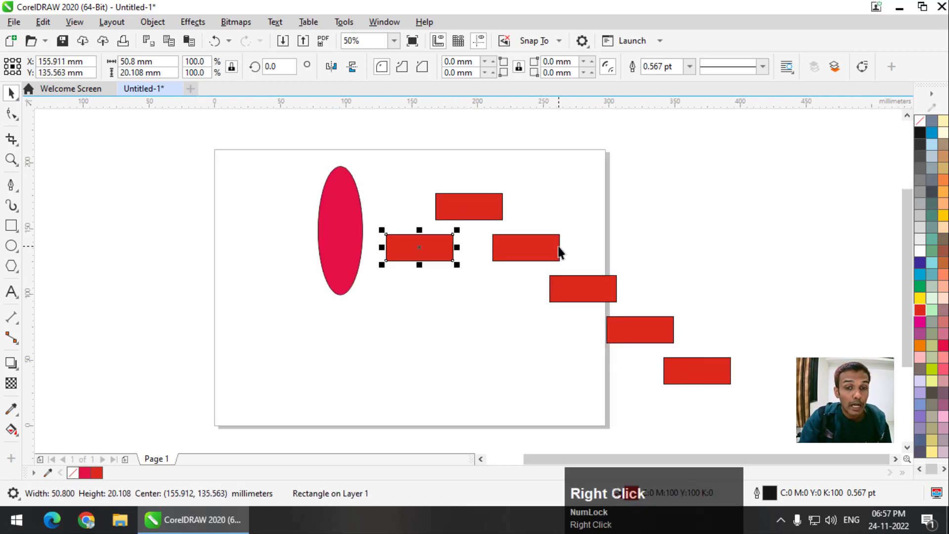
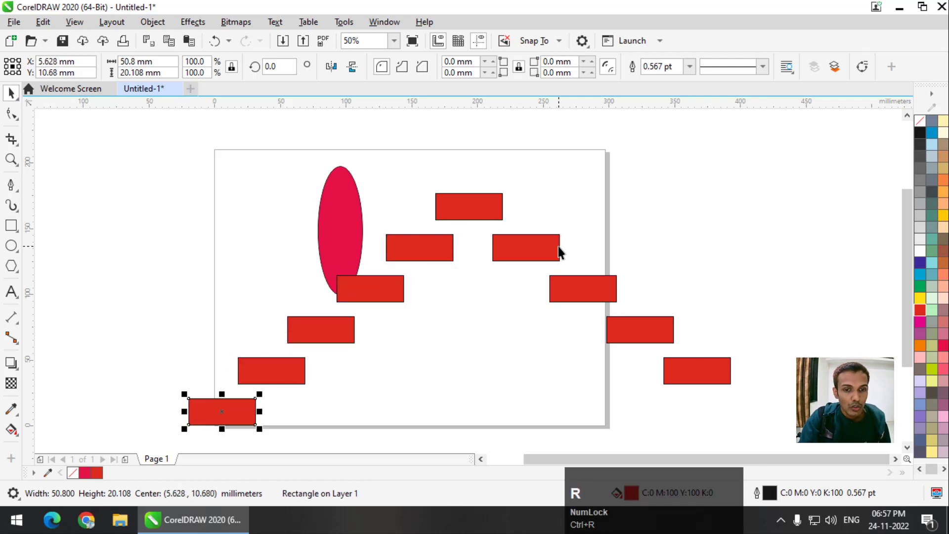
Delete every shape so the page is blank and fit the whole page in view.
scroll(down, 3)
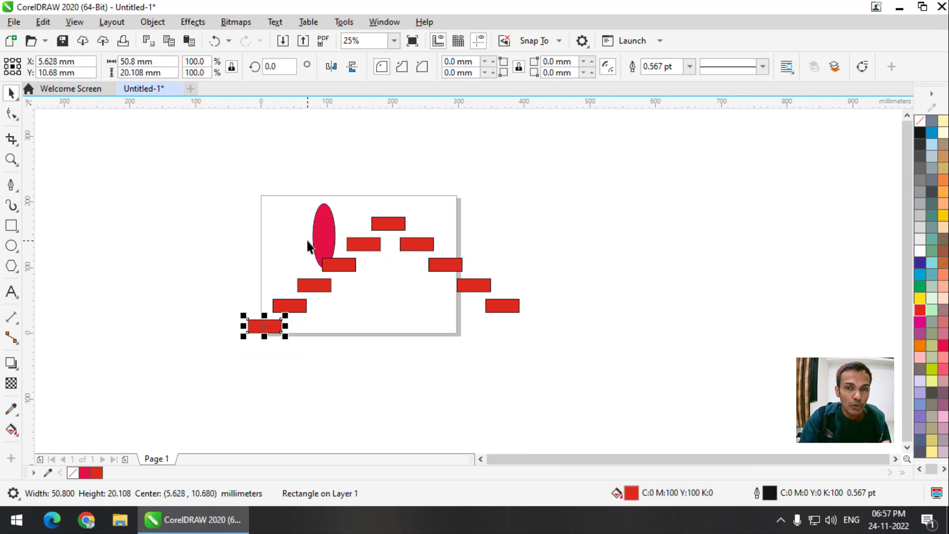
key(Delete)
click(567, 219)
key(Delete)
key(shift+F4)
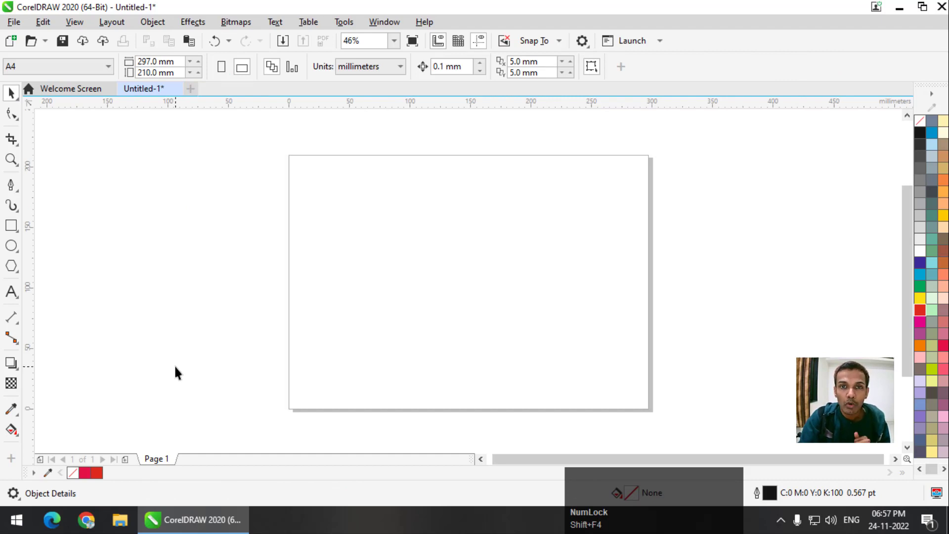
Draw a tall narrow red ellipse, rotate-copy it 15° repeatedly into a 24-petal flower and select all petals.
click(15, 253)
drag(15, 254, 925, 312)
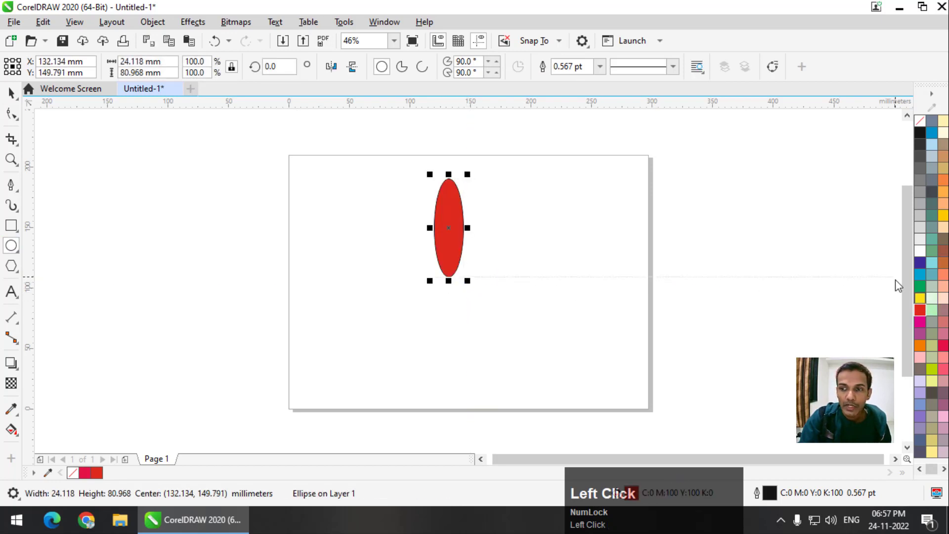
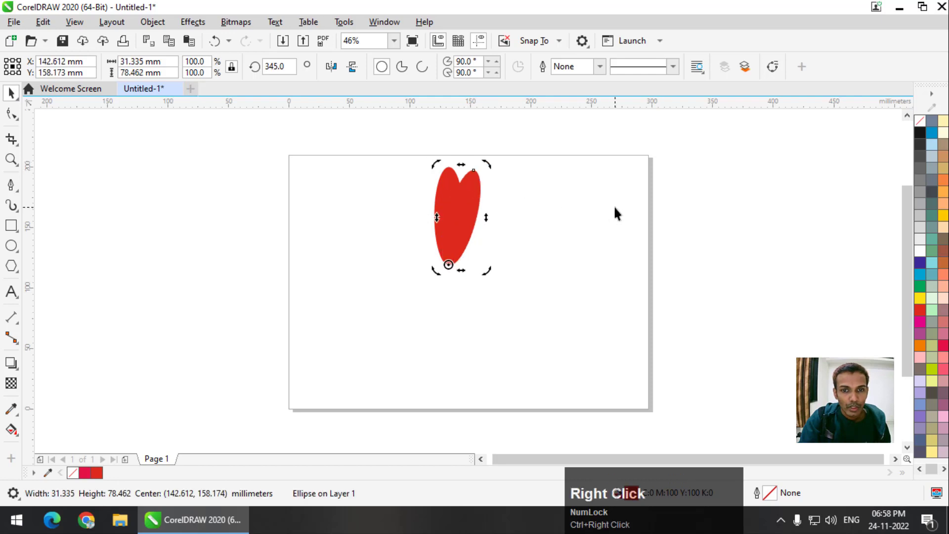
key(ctrl+r)
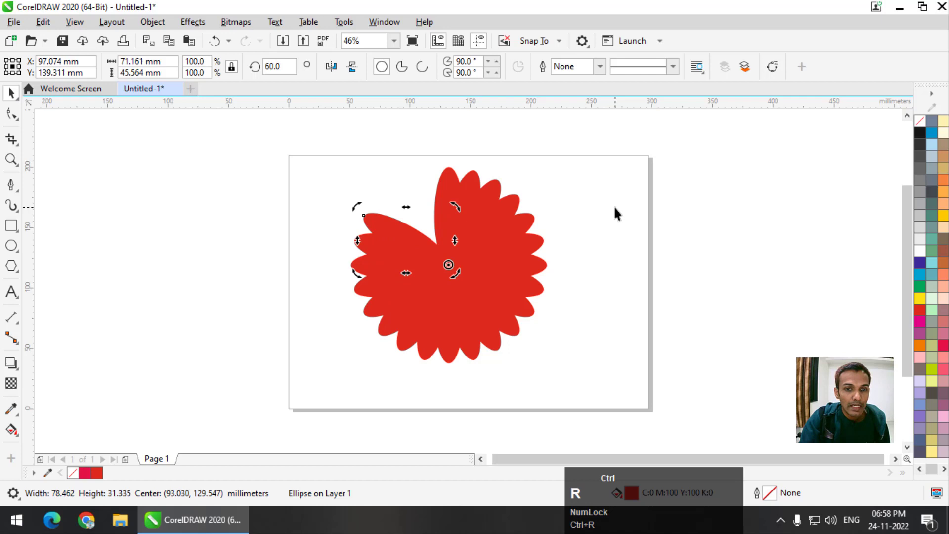
drag(601, 173, 312, 396)
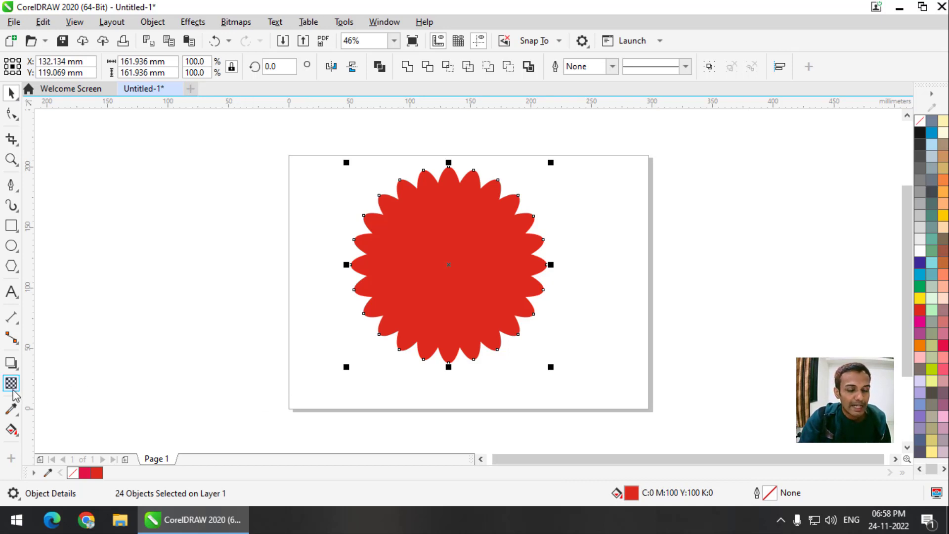
Make the petals translucent and colour the scaled inner flower copy black.
click(15, 390)
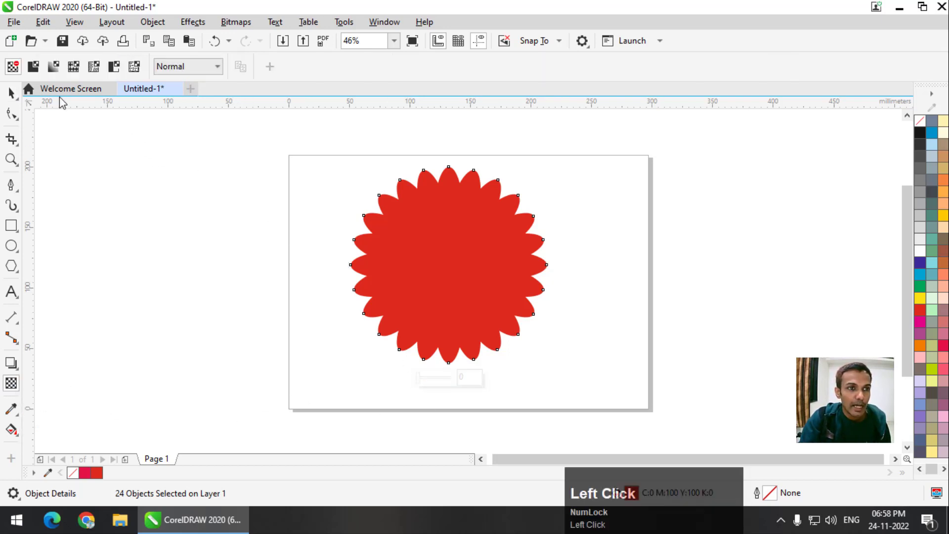
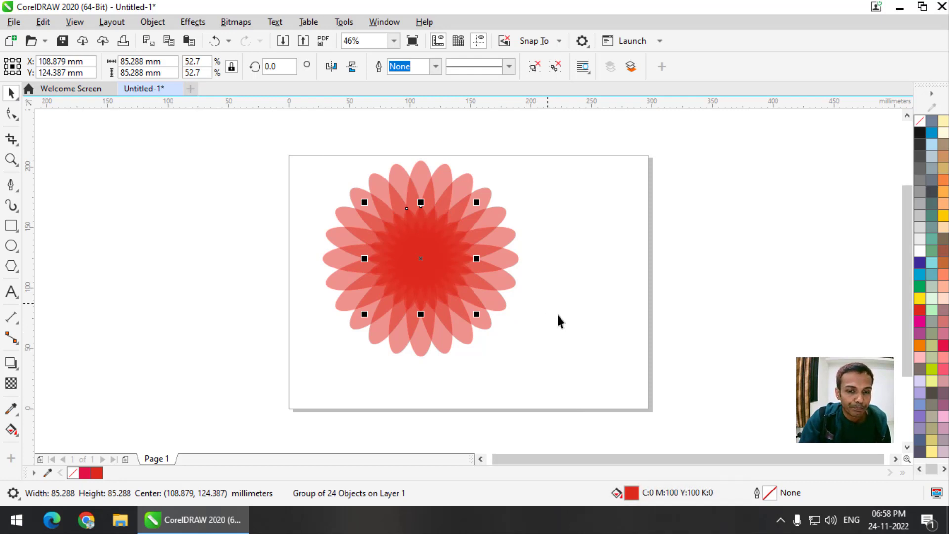
click(921, 137)
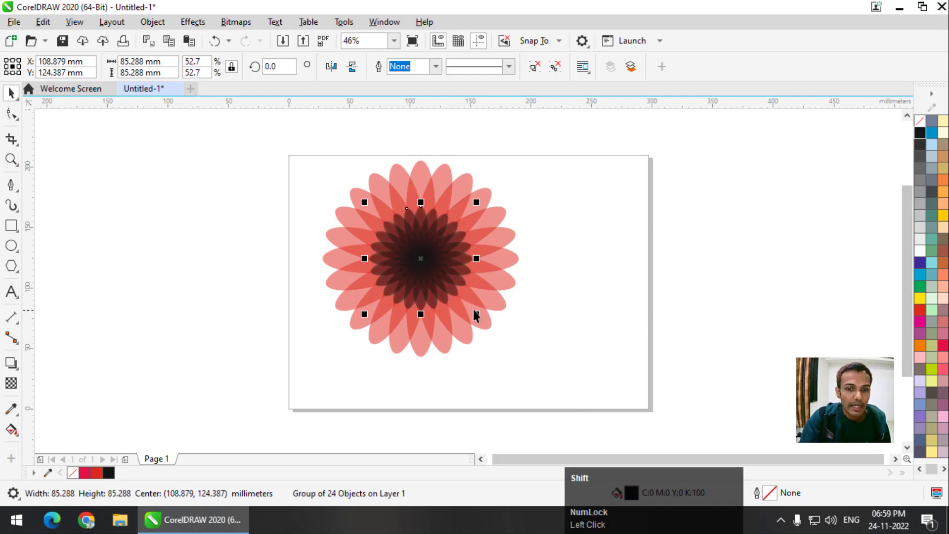
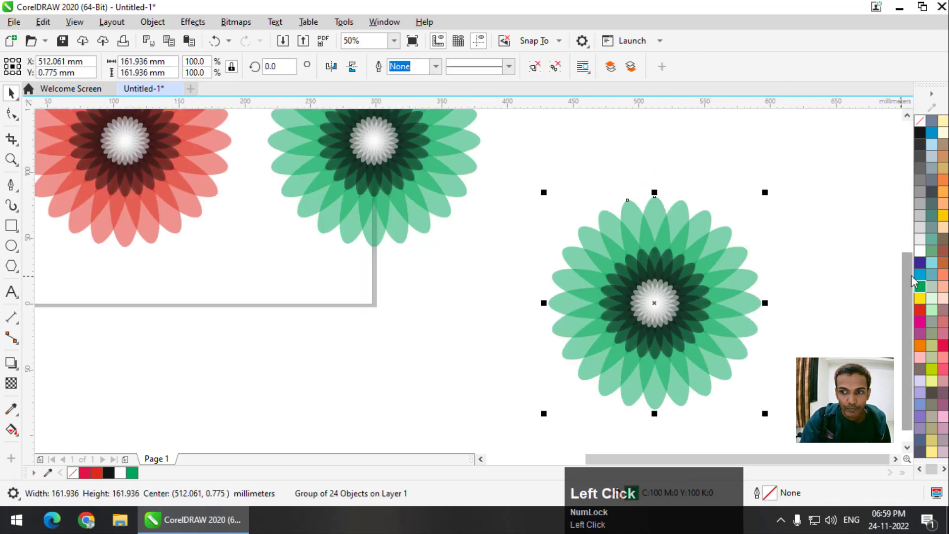
Colour the third flower blue, then delete all three flowers from the page.
scroll(down, 3)
click(745, 233)
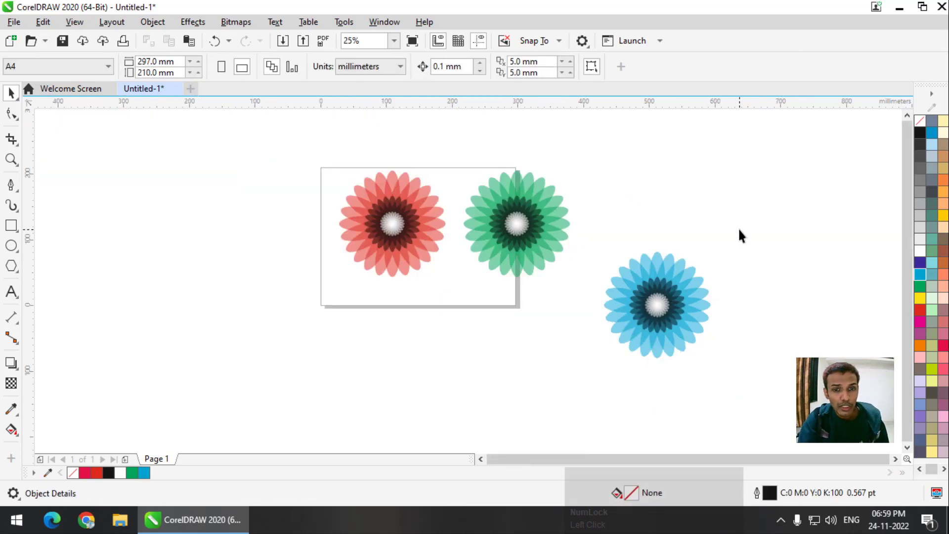
click(709, 314)
key(Delete)
click(601, 190)
key(Delete)
click(436, 211)
key(Delete)
Draw a circle and right-drag an equal overlapping copy beside it.
key(shift+F4)
drag(11, 254, 522, 251)
right_click(522, 251)
Marquee-select both overlapping circles together for the Intersect operation.
drag(628, 179, 447, 154)
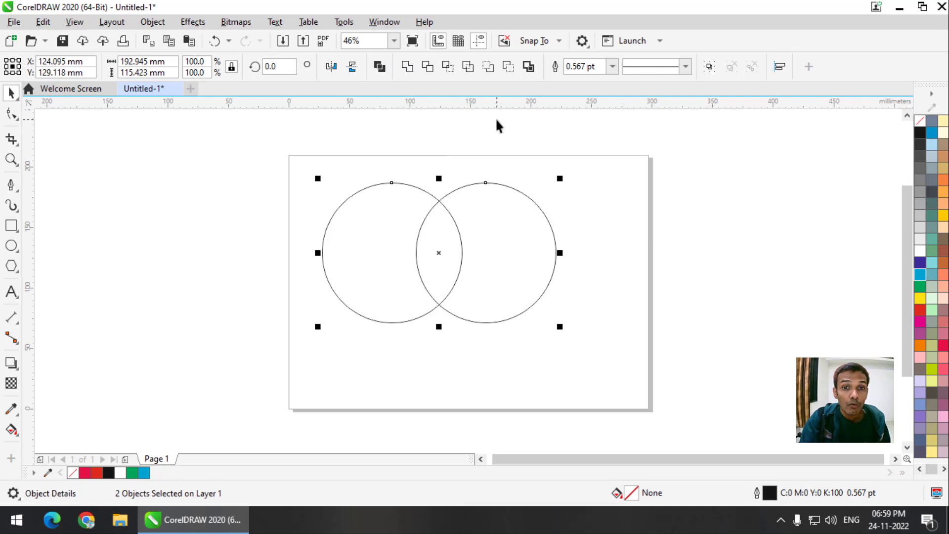
drag(500, 122, 654, 298)
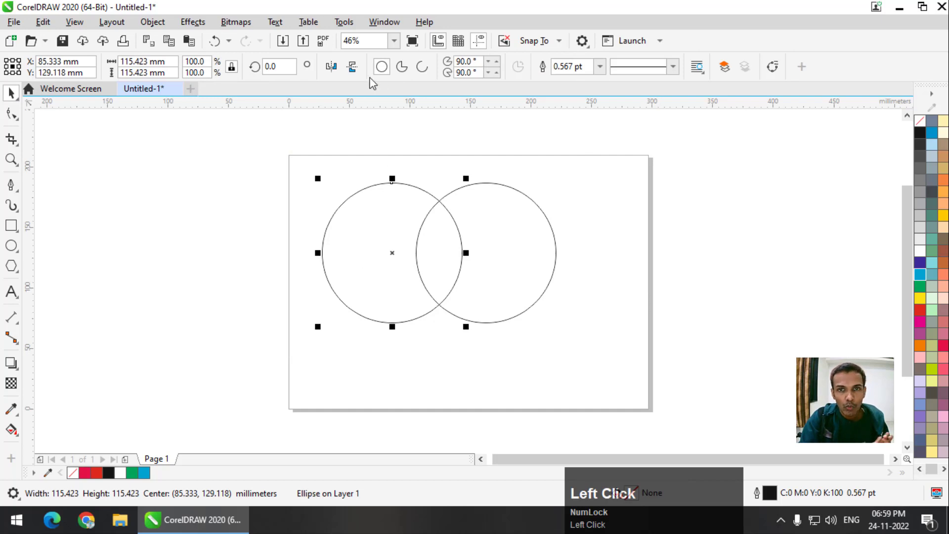
drag(371, 125, 425, 123)
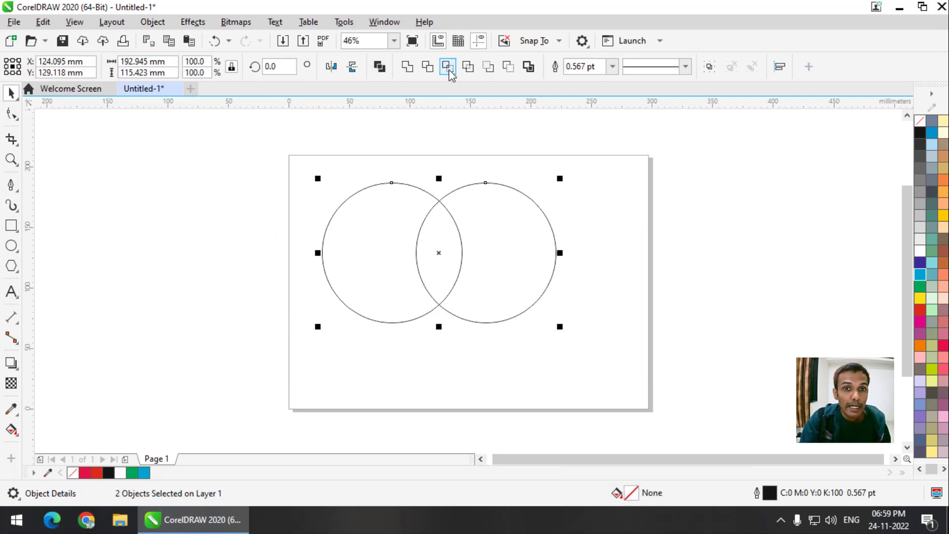
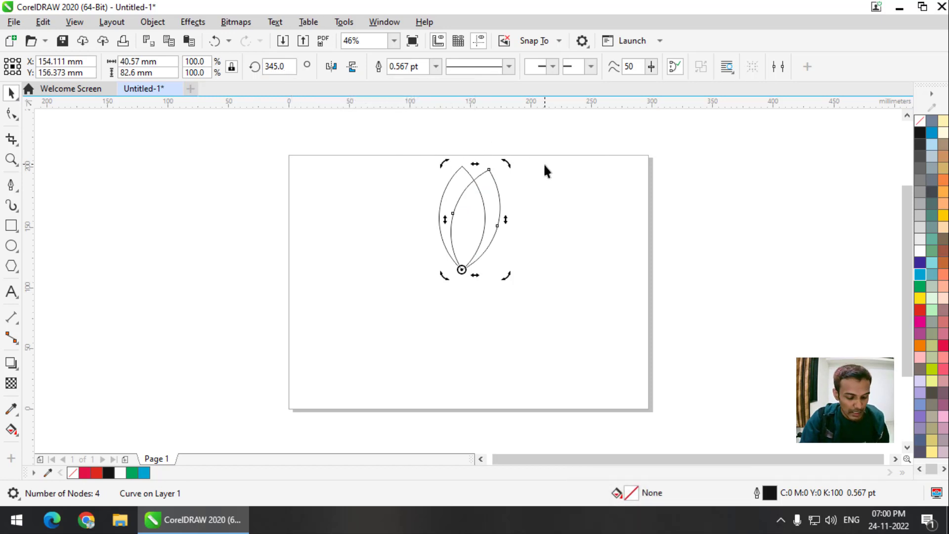
Repeat the rotated petal copy to 24 petals, fill them translucent pink and group them into one flower.
right_click(550, 168)
key(ctrl+r)
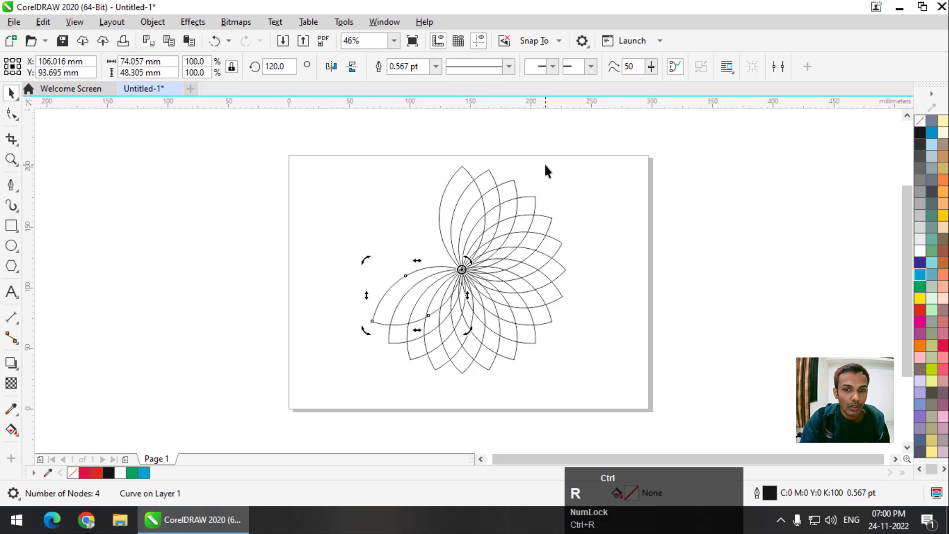
drag(381, 141, 915, 322)
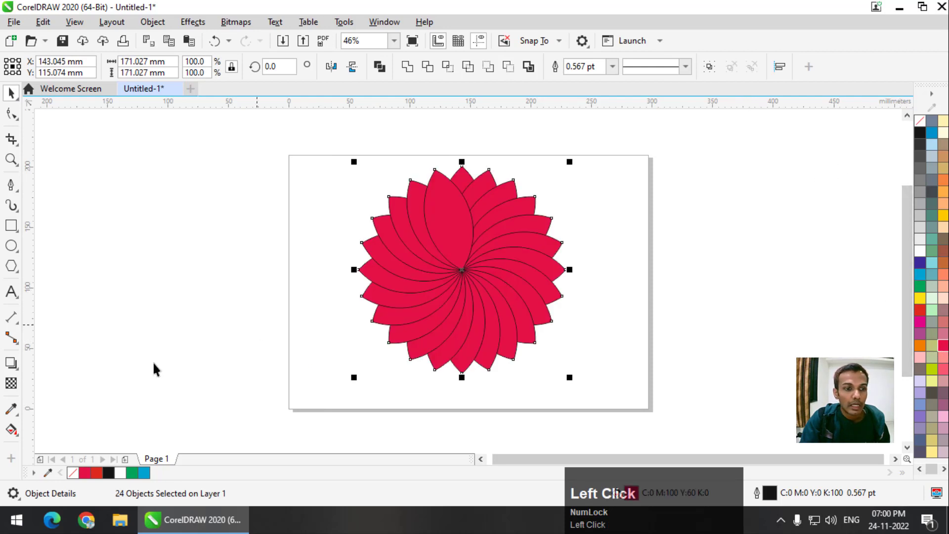
right_click(923, 127)
click(20, 385)
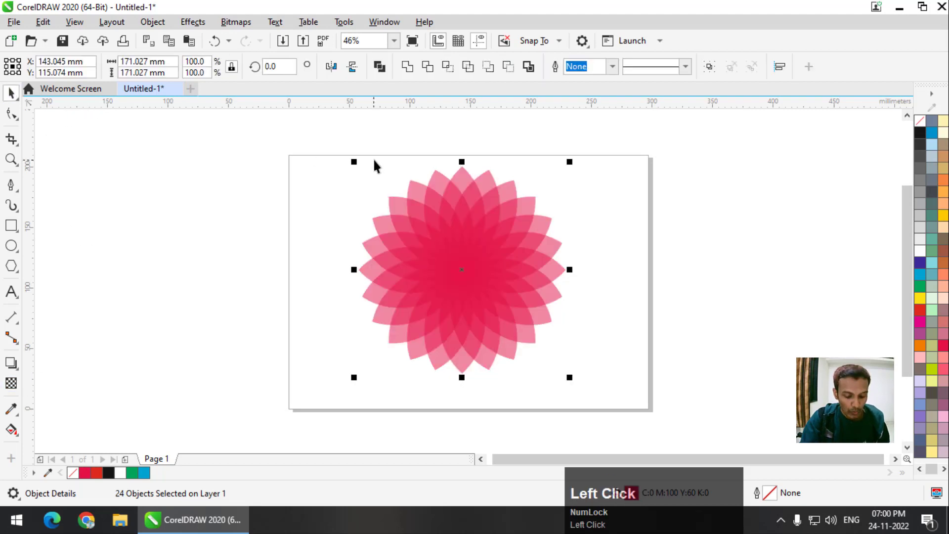
key(ctrl+g)
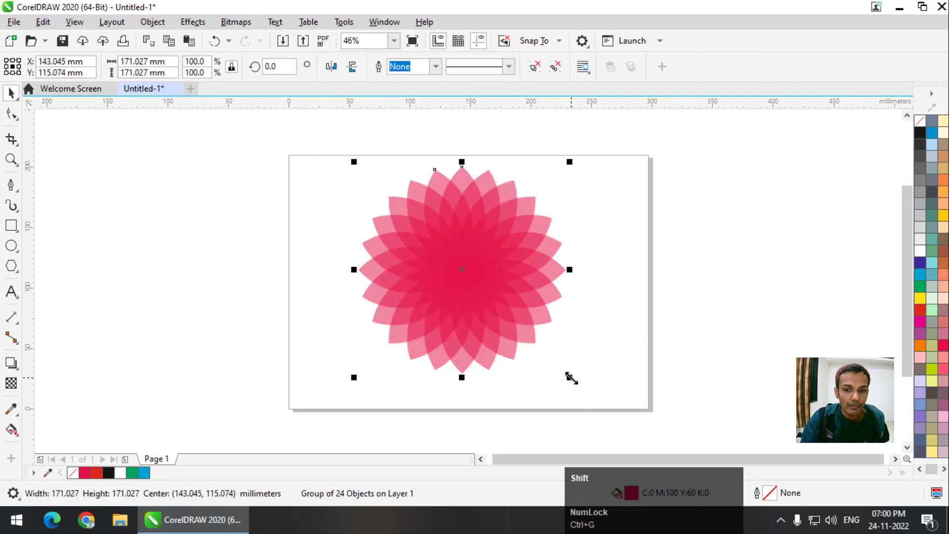
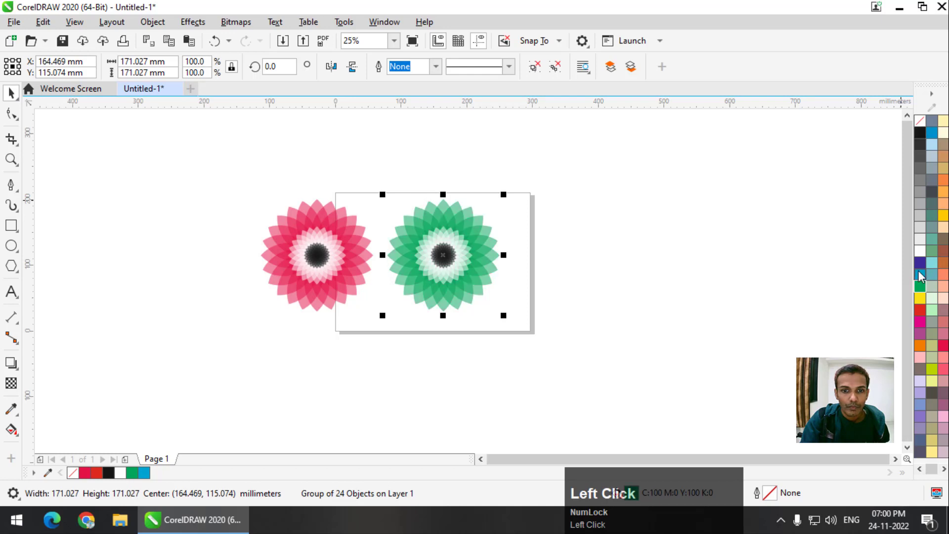
Delete the green flower copy, keeping the pink flower with its dark centre.
key(Delete)
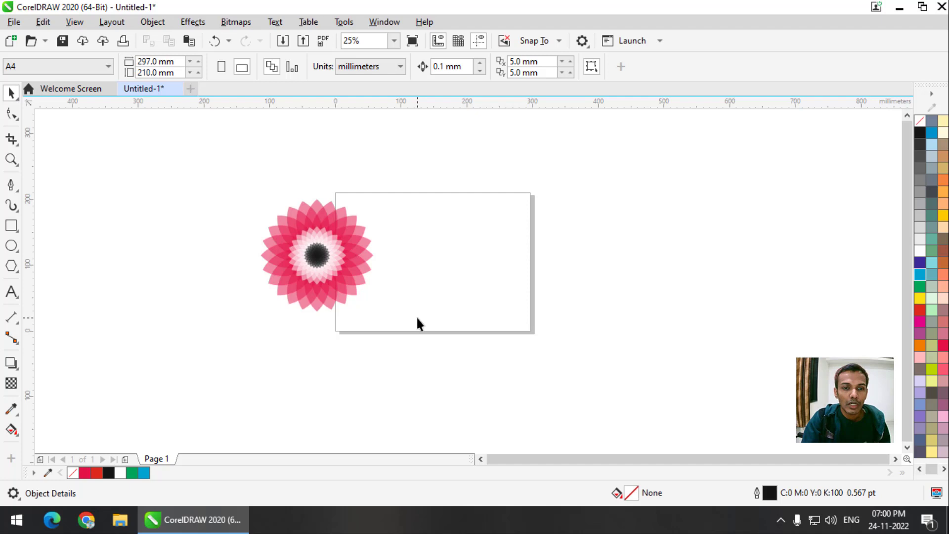
Delete the pink flower, fit the page and show the Transform docker from Window > Dockers.
click(264, 231)
key(Delete)
key(F4)
double_click(396, 20)
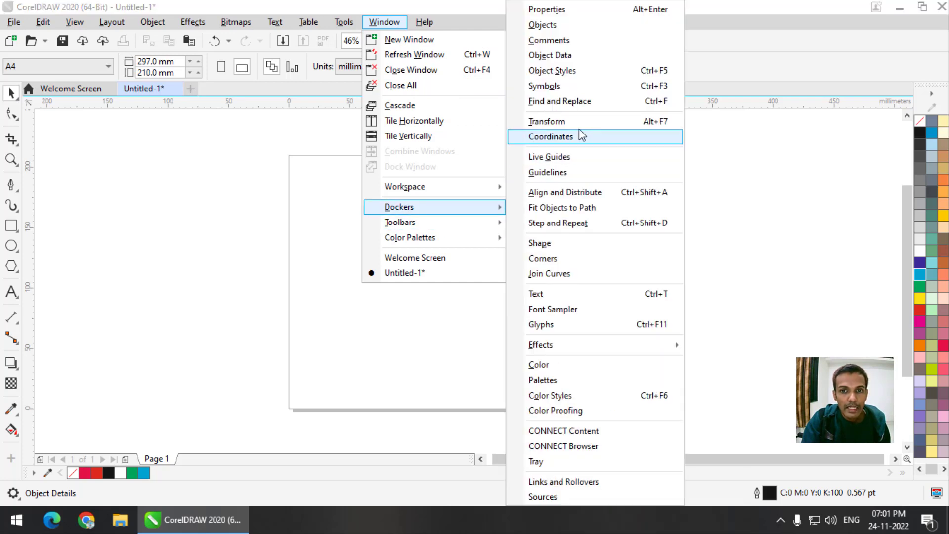
click(579, 128)
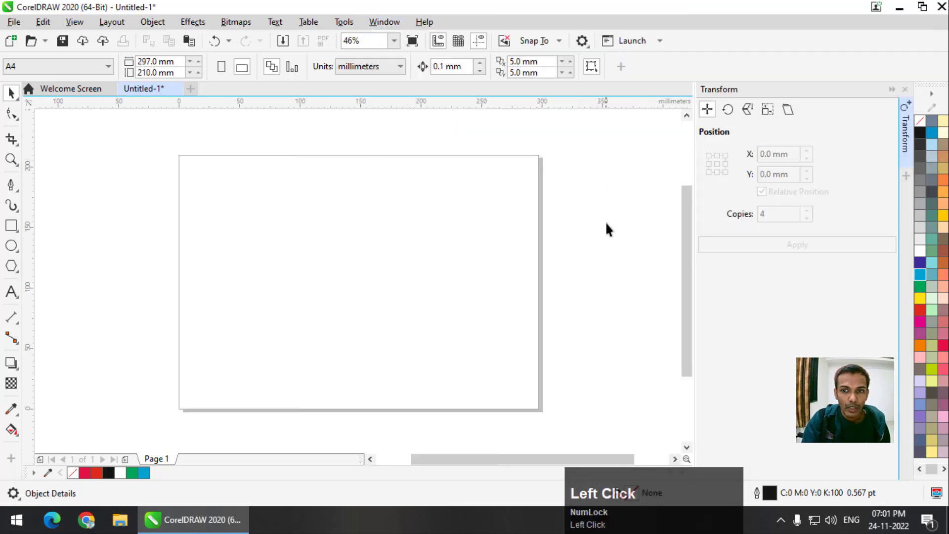
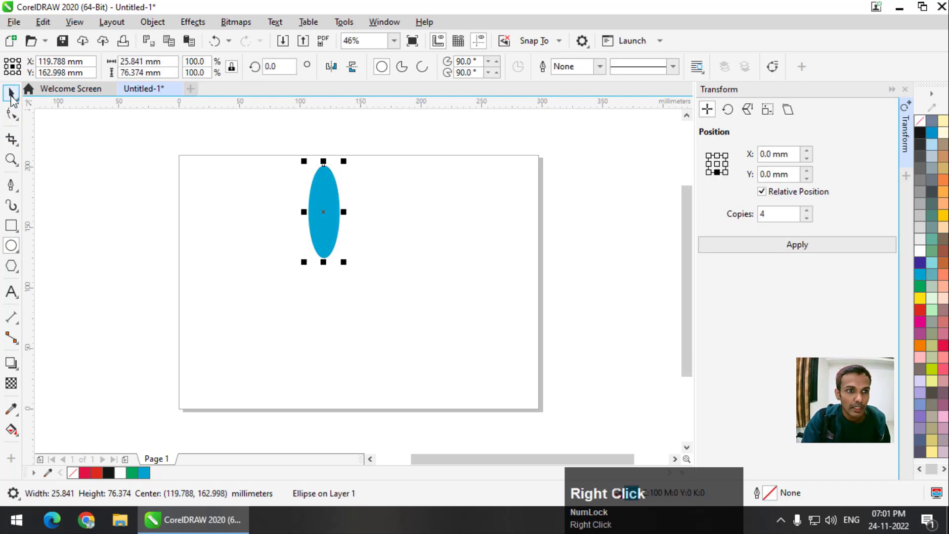
Draw a tall blue ellipse, test four sideways Position copies, then undo them.
drag(17, 95, 724, 171)
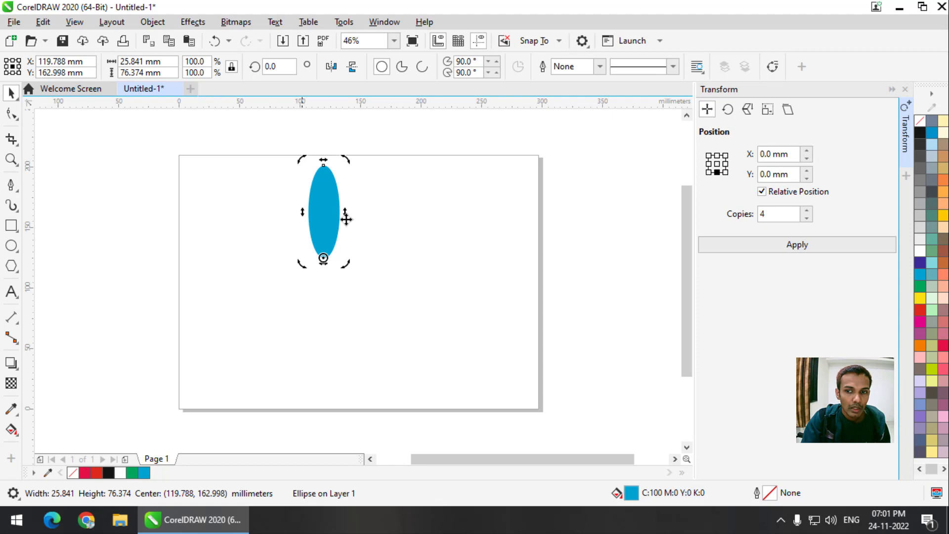
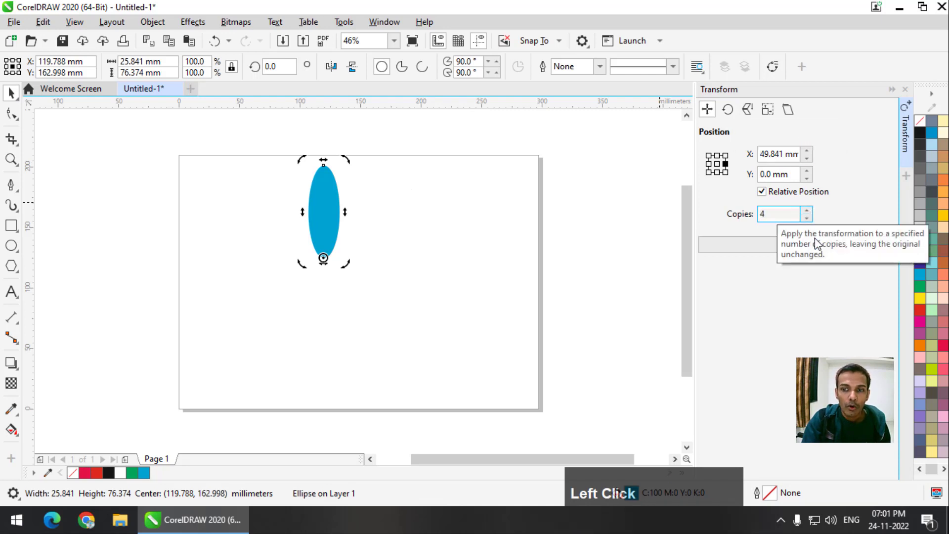
click(775, 250)
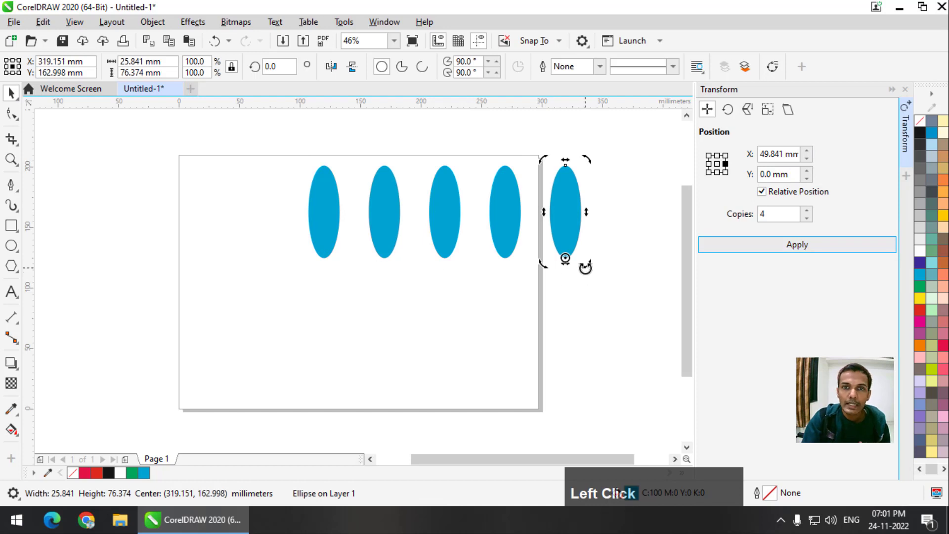
key(ctrl+z)
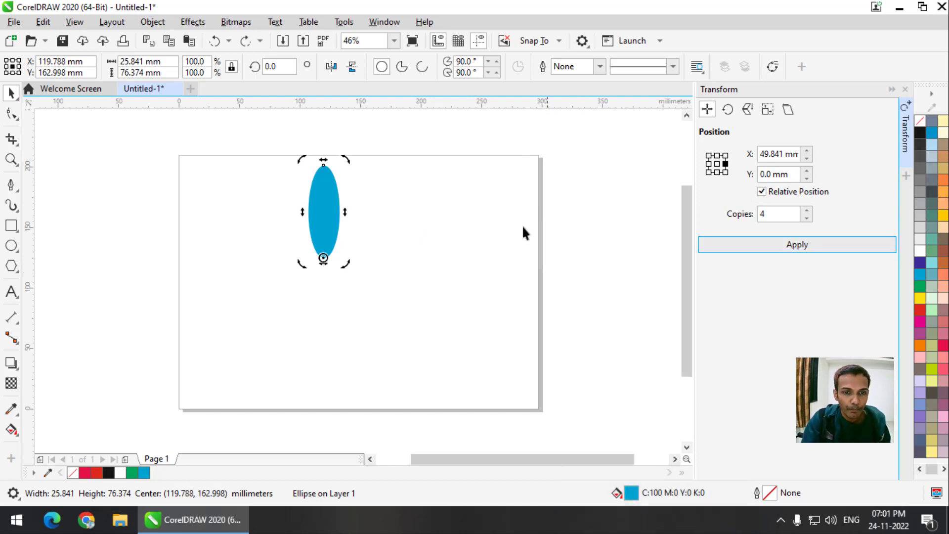
Rotate-copy the ellipse 15° about its bottom centre into a 24-petal flower and make the petals translucent.
click(446, 202)
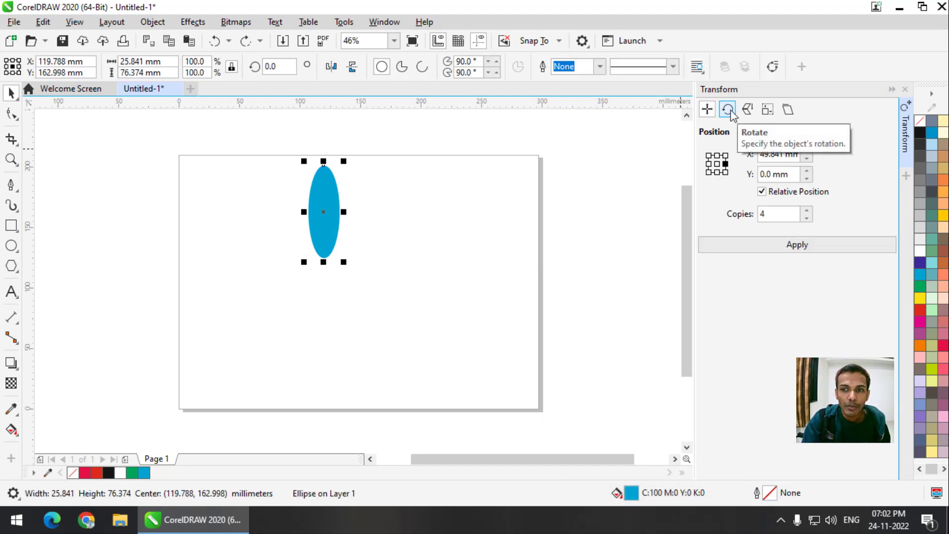
double_click(735, 114)
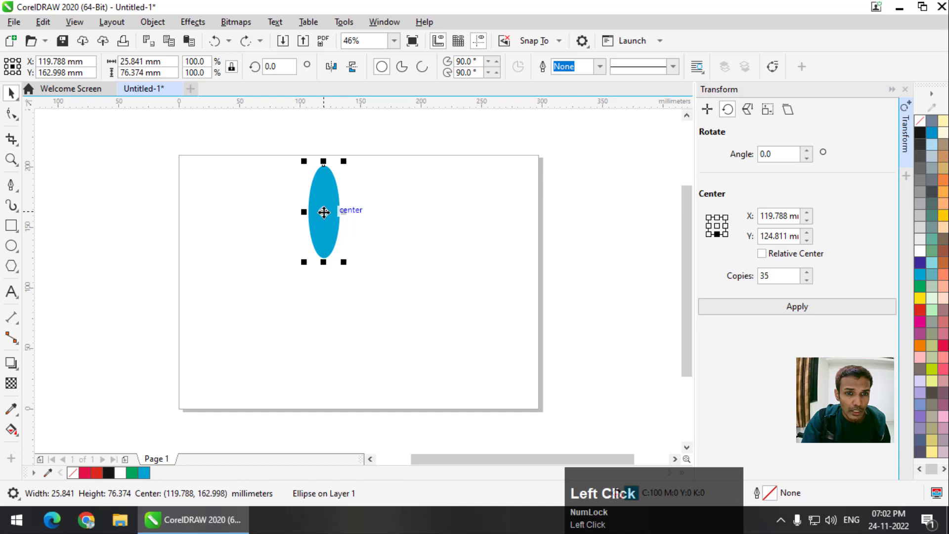
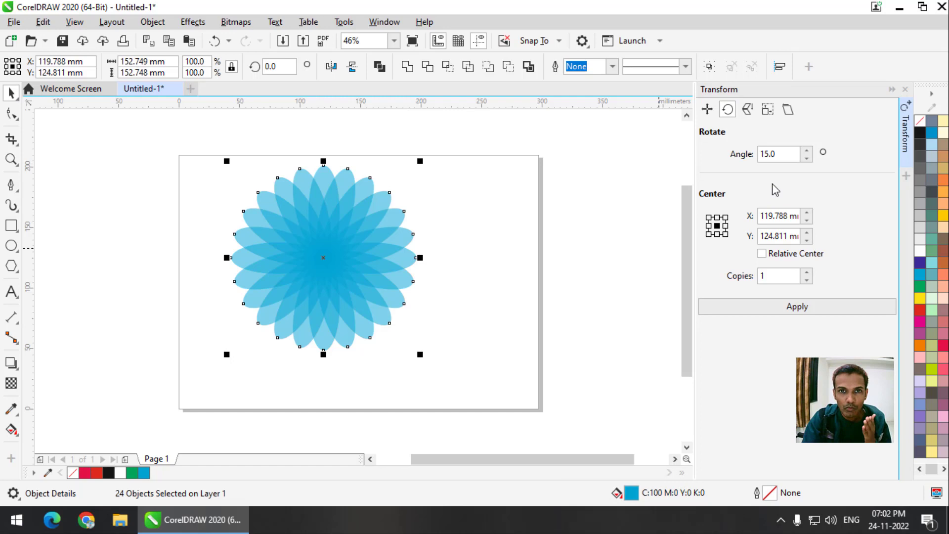
drag(492, 145, 419, 217)
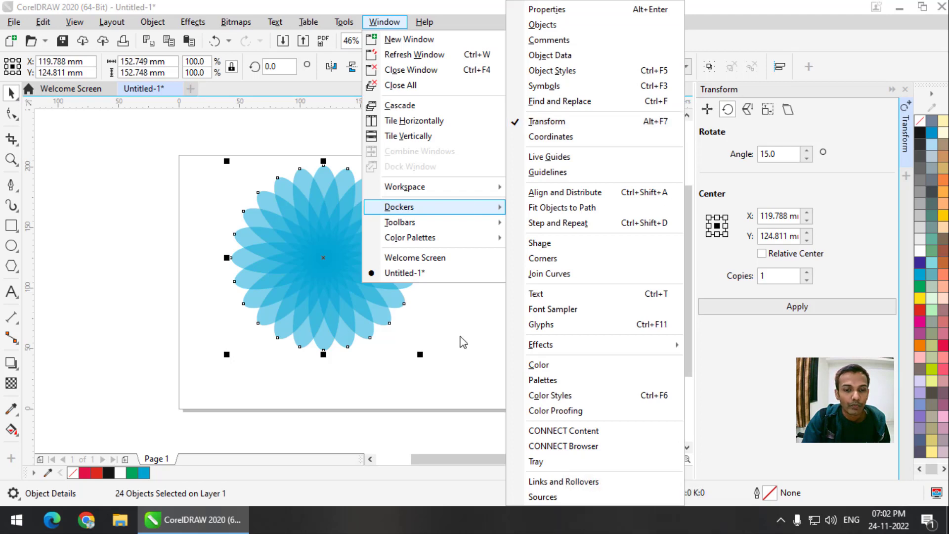
Draw a large upward arrow outline beside the blue flower with the Common Shapes tool.
drag(463, 338, 186, 390)
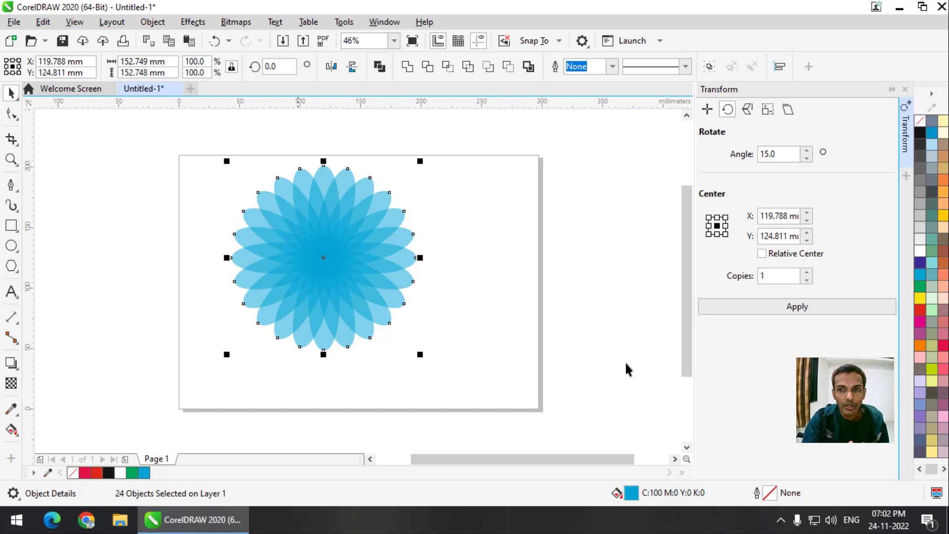
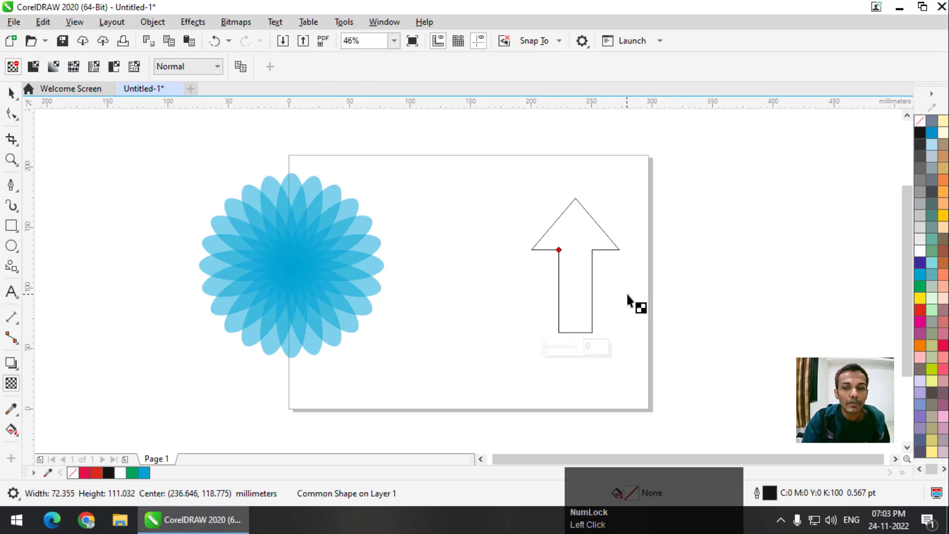
Scroll the view while making the red fading arrow and its rotated star ring.
scroll(up, 3)
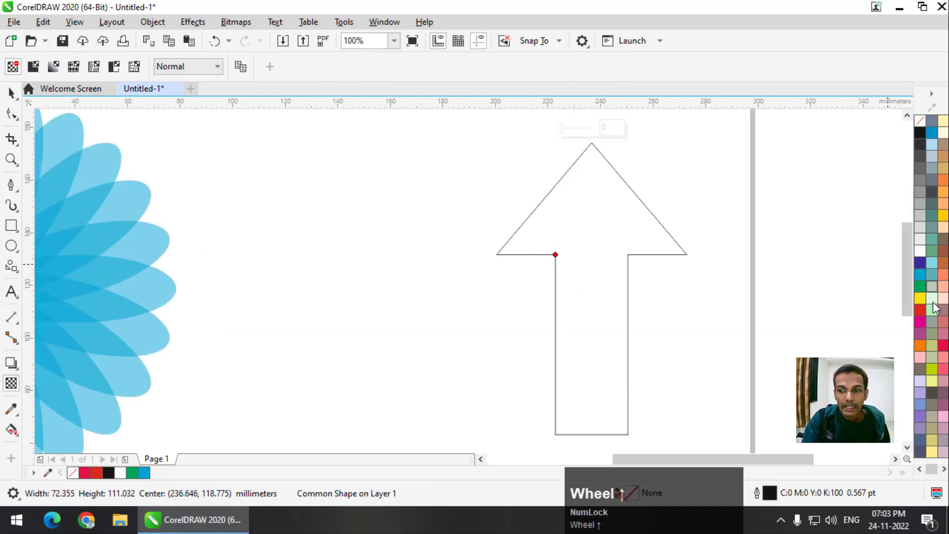
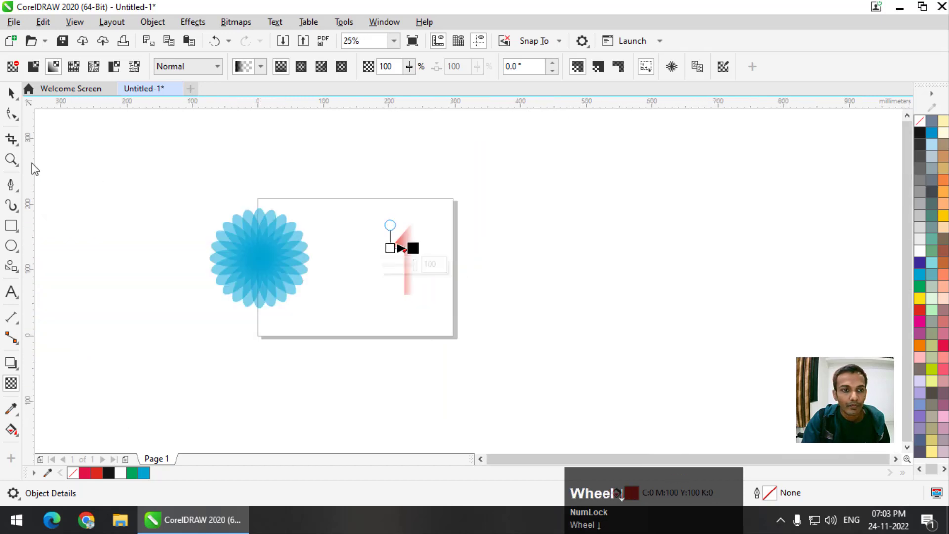
scroll(up, 3)
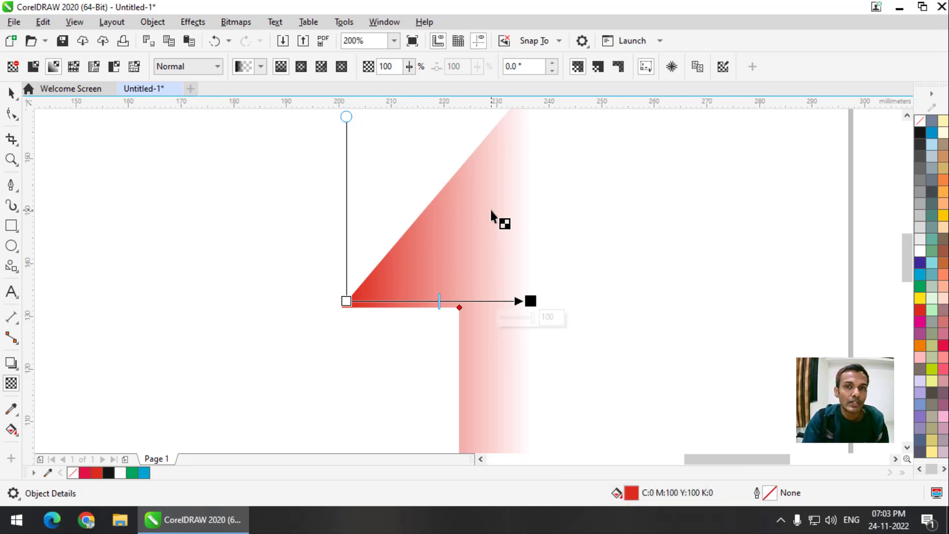
scroll(down, 3)
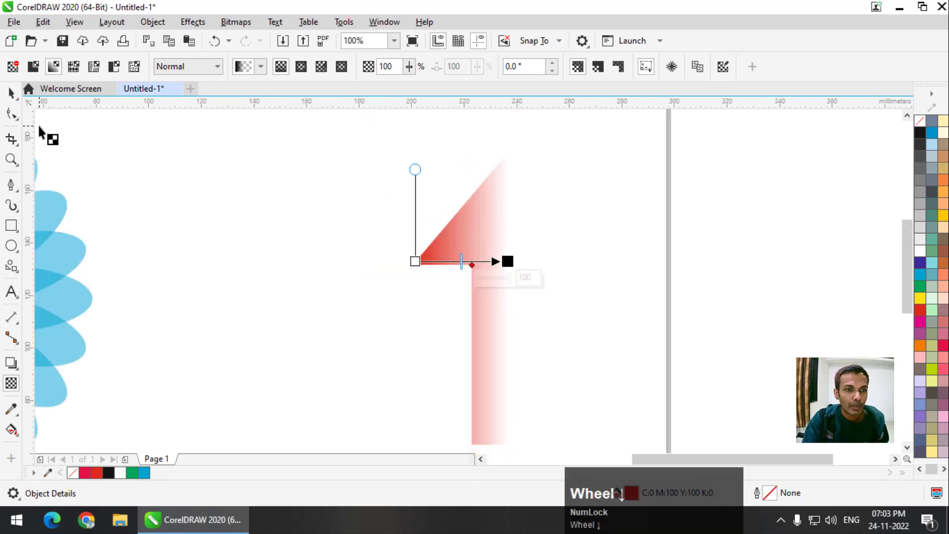
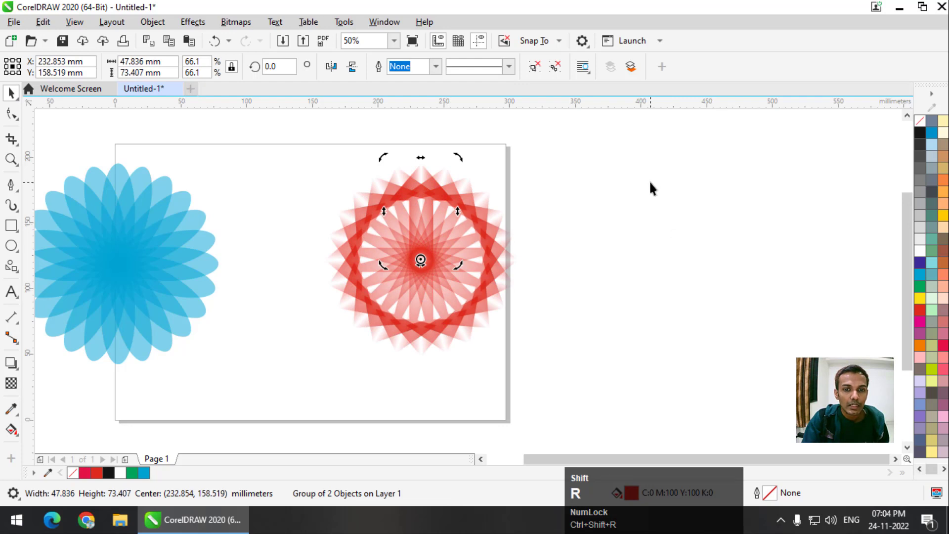
Marquee-select the red arrow ring, delete it, and fit the remaining blue flower in view.
drag(655, 171, 294, 383)
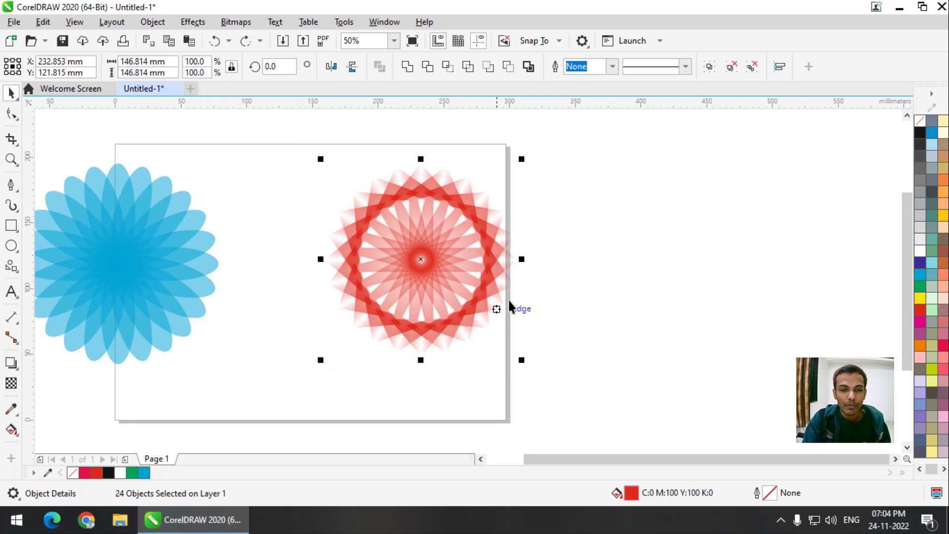
scroll(down, 3)
click(583, 190)
key(shift+Delete)
key(shift+F4)
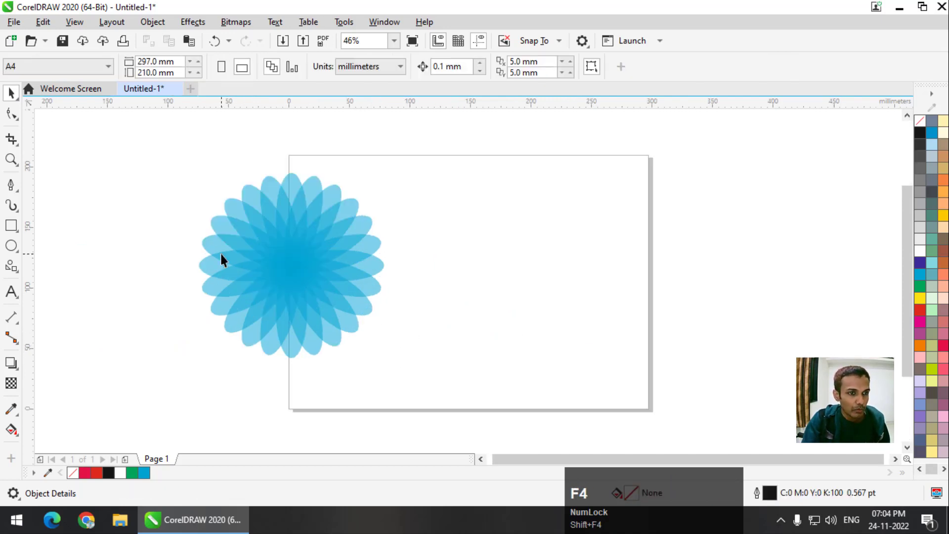
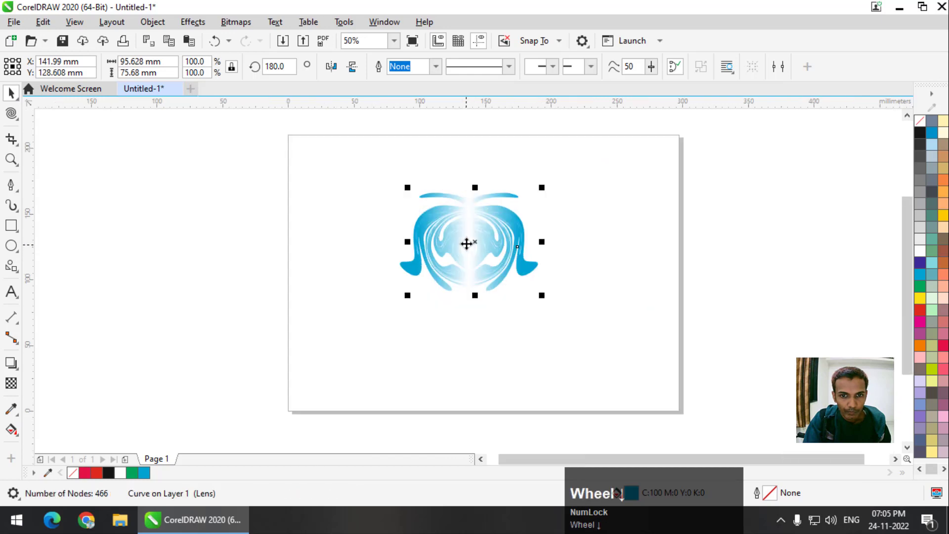
Group both halves of the mirrored blue shape ready for the twelve-copy rotation.
drag(674, 182, 599, 313)
key(ctrl+g)
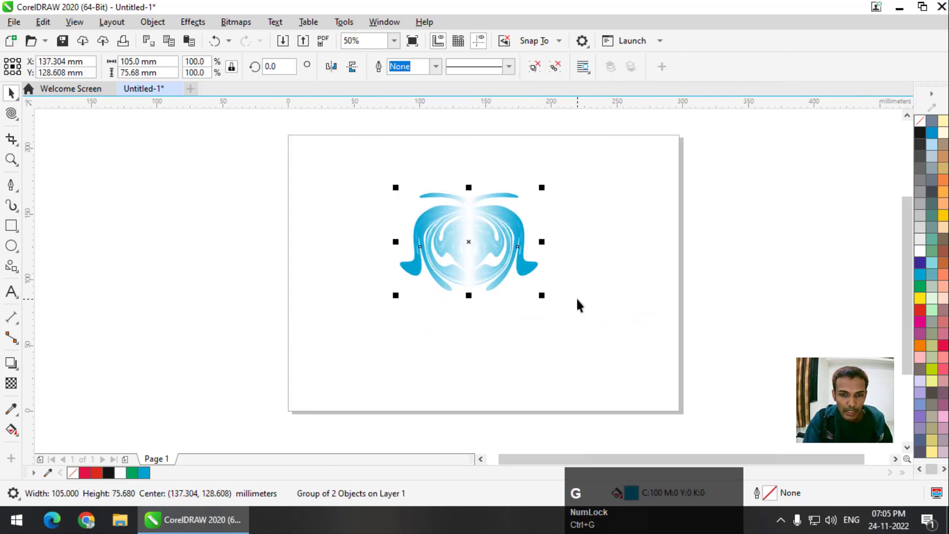
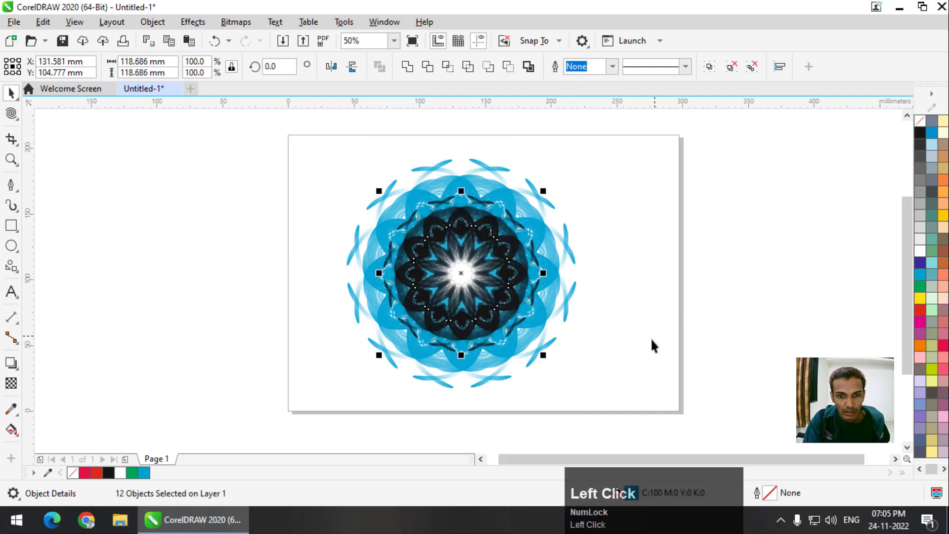
click(658, 343)
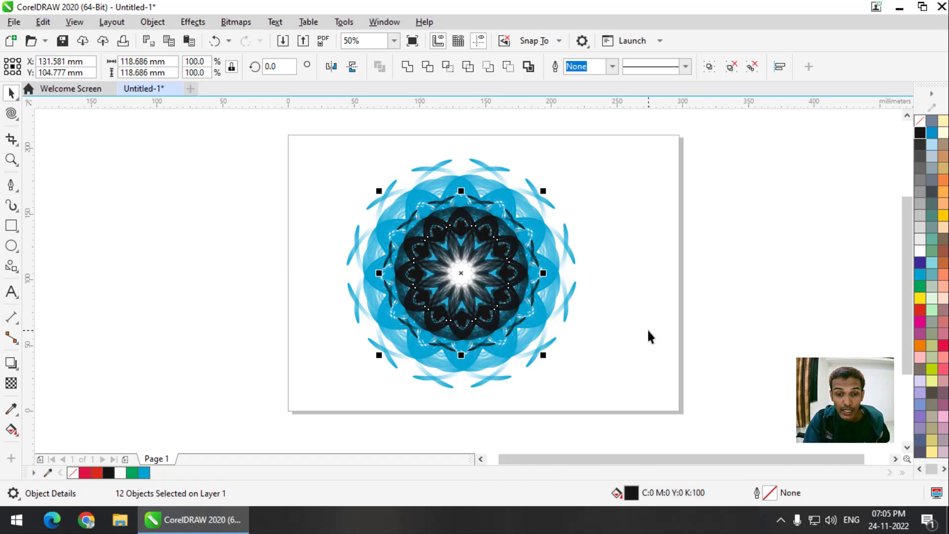